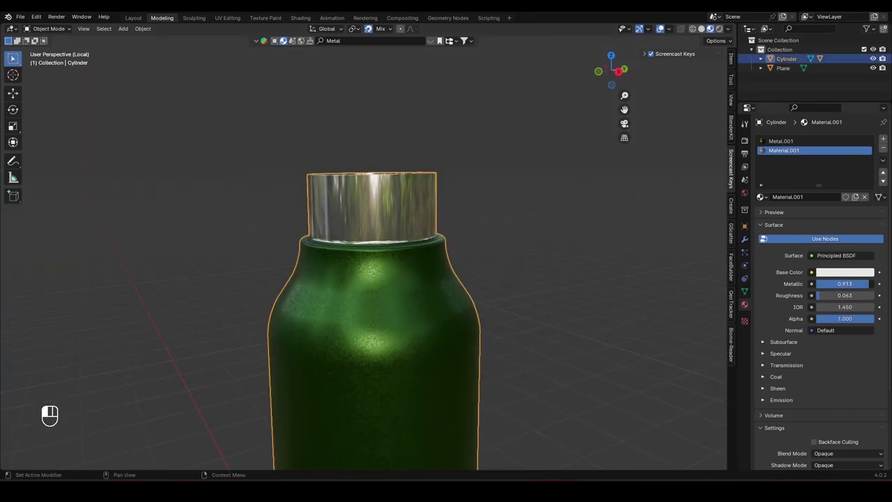
- Exit local view, select the camera and look through it with the side panel toggled
{"action": "left_click", "coordinate": [550, 294]}
{"action": "left_click_drag", "start_coordinate": [394, 328], "coordinate": [406, 308]}
{"action": "left_click", "coordinate": [401, 308]}
{"action": "key", "text": "KP_0"}
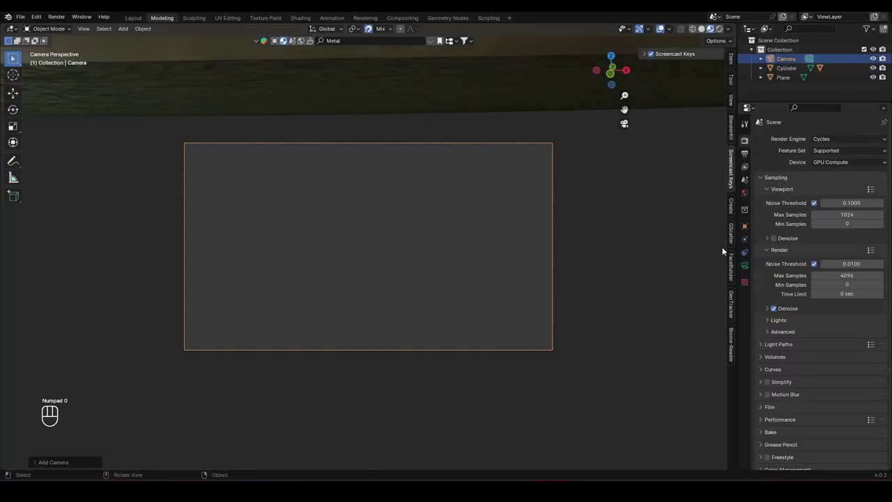
{"action": "key", "text": "n"}
{"action": "key", "text": "n"}
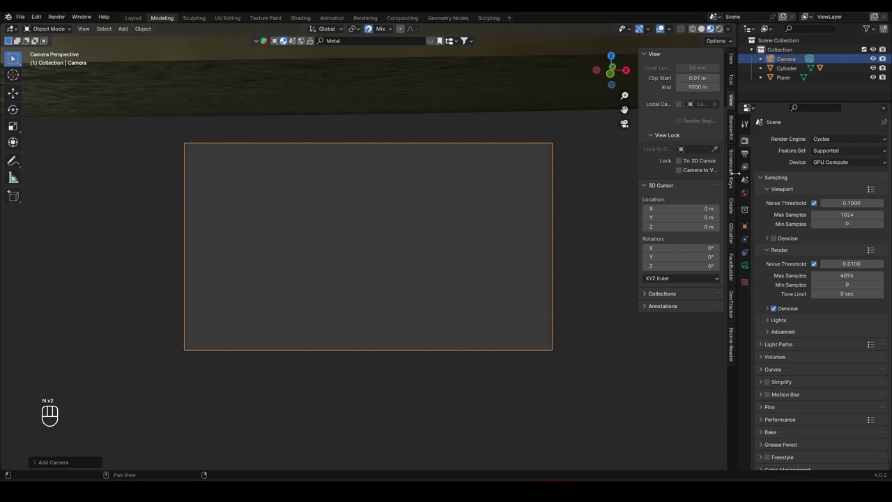
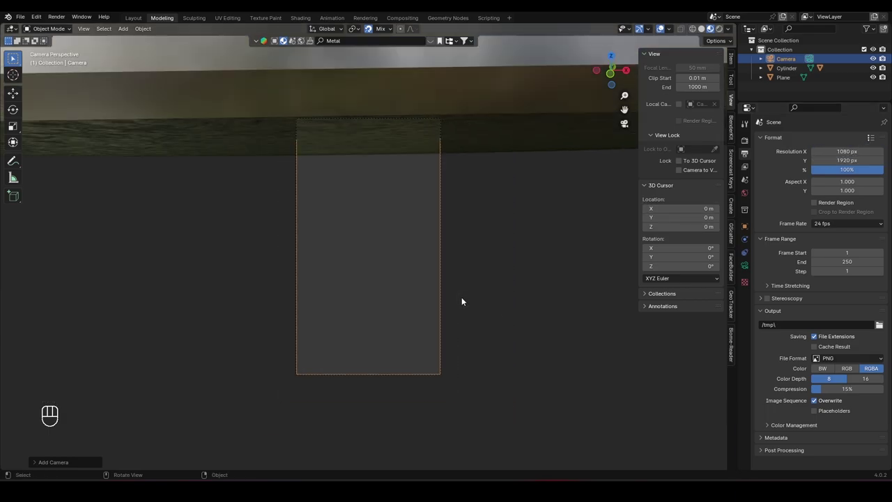
- Enable Camera to View and snap the camera to the current side view of the bottle
{"action": "left_click", "coordinate": [691, 176]}
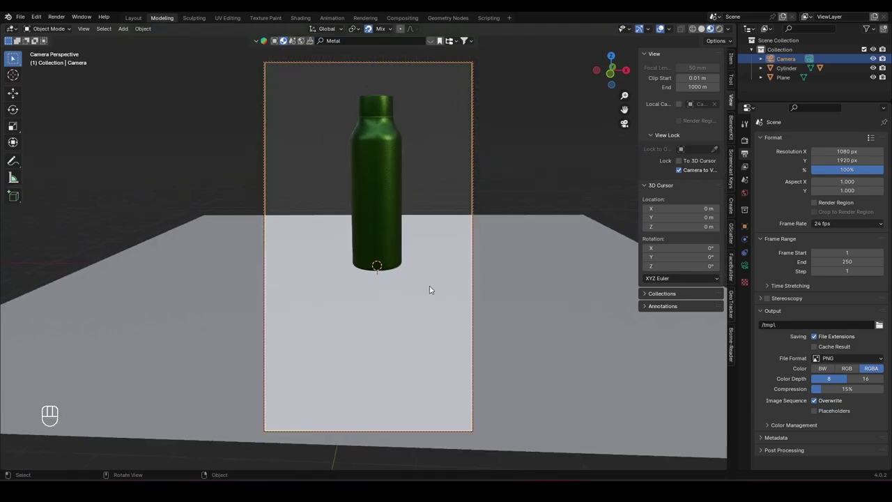
{"action": "left_click", "coordinate": [704, 175]}
{"action": "left_click", "coordinate": [565, 179]}
{"action": "key", "text": "KP_3"}
{"action": "key", "text": "KP_3"}
{"action": "key", "text": "KP_3"}
{"action": "key", "text": "ctrl+alt+KP_0"}
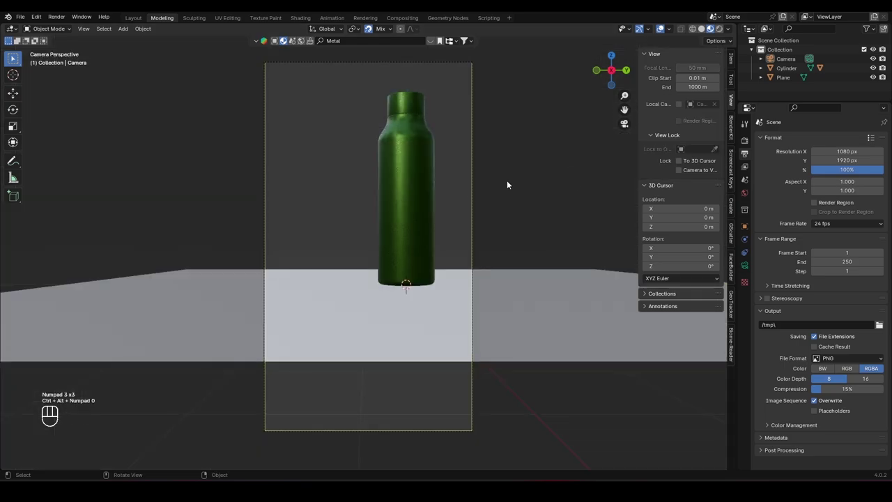
- Reframe and center the bottle within the camera frame, then select the ground plane
{"action": "left_click_drag", "start_coordinate": [493, 190], "coordinate": [506, 206]}
{"action": "left_click", "coordinate": [702, 175]}
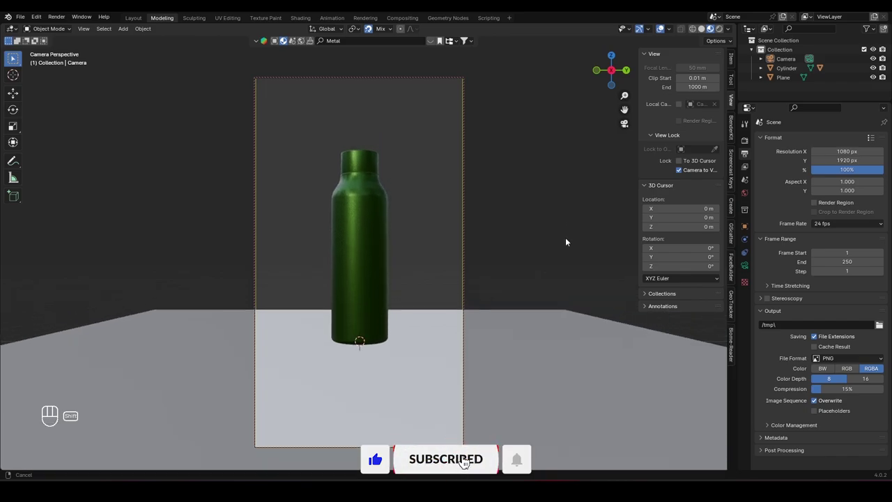
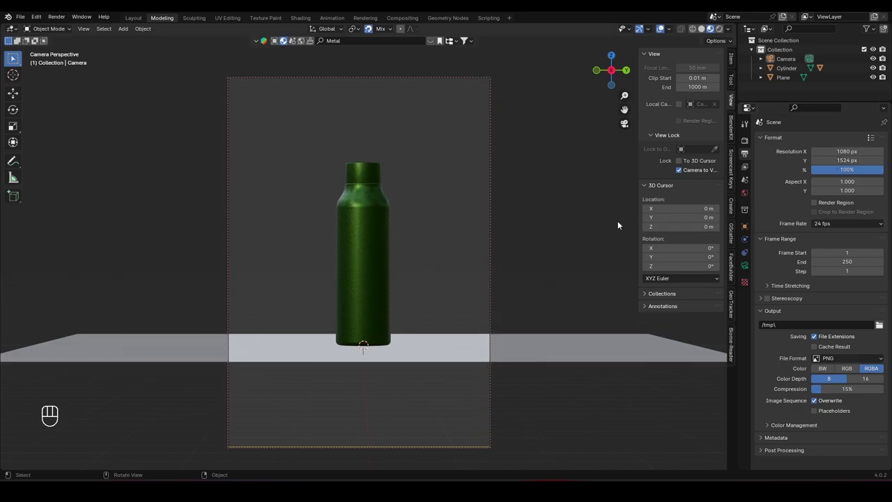
{"action": "middle_click", "coordinate": [390, 267]}
{"action": "middle_click", "coordinate": [408, 281]}
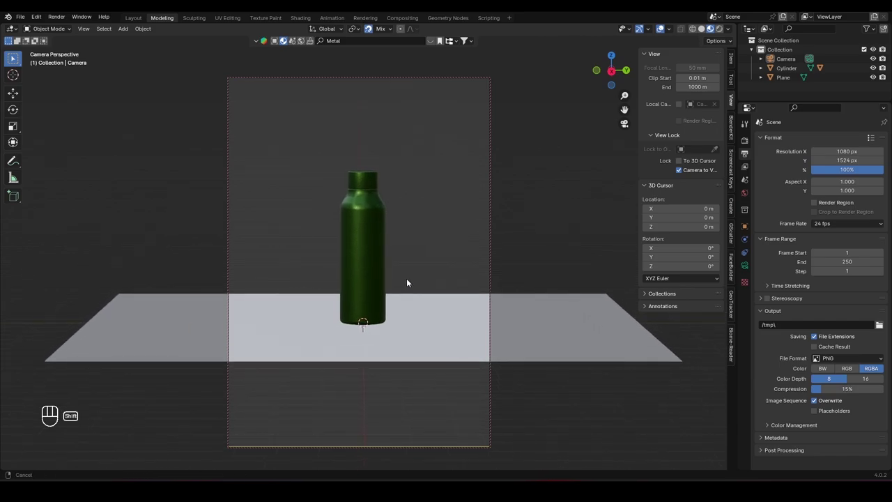
{"action": "left_click_drag", "start_coordinate": [410, 283], "coordinate": [410, 283]}
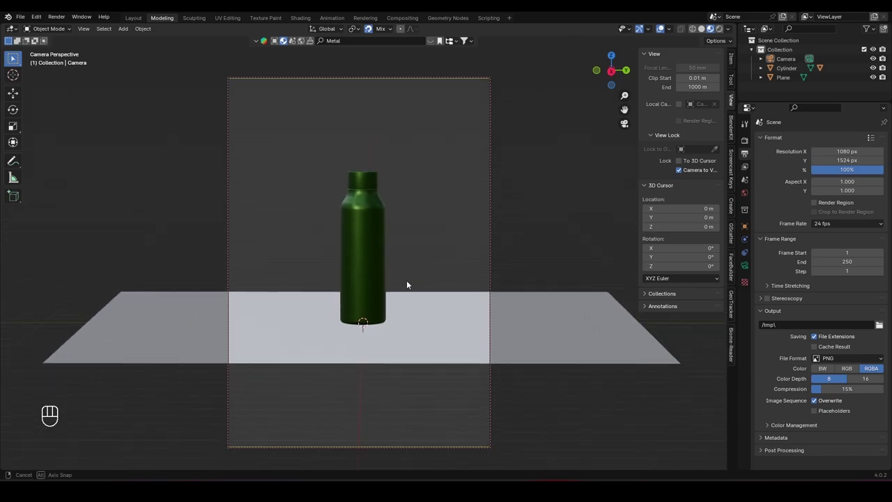
{"action": "left_click", "coordinate": [683, 172]}
- Scale the ground plane along X so it extends further beneath the bottle
{"action": "left_click", "coordinate": [557, 317]}
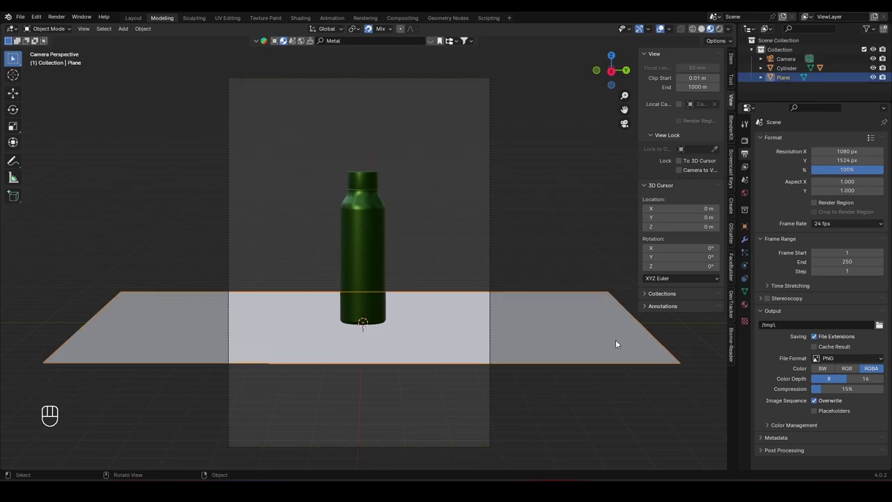
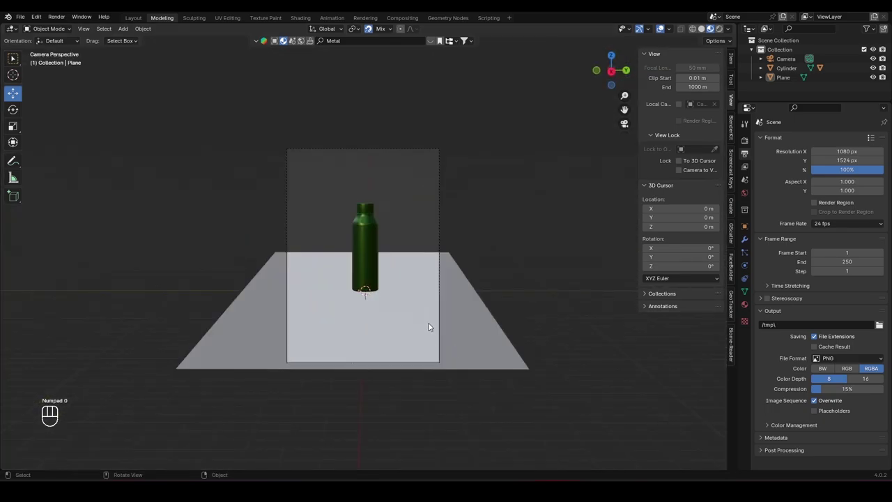
{"action": "left_click_drag", "start_coordinate": [449, 326], "coordinate": [540, 342]}
{"action": "key", "text": "s"}
{"action": "key", "text": "x"}
{"action": "key", "text": "KP_0"}
{"action": "left_click_drag", "start_coordinate": [389, 298], "coordinate": [338, 316]}
{"action": "key", "text": "KP_0"}
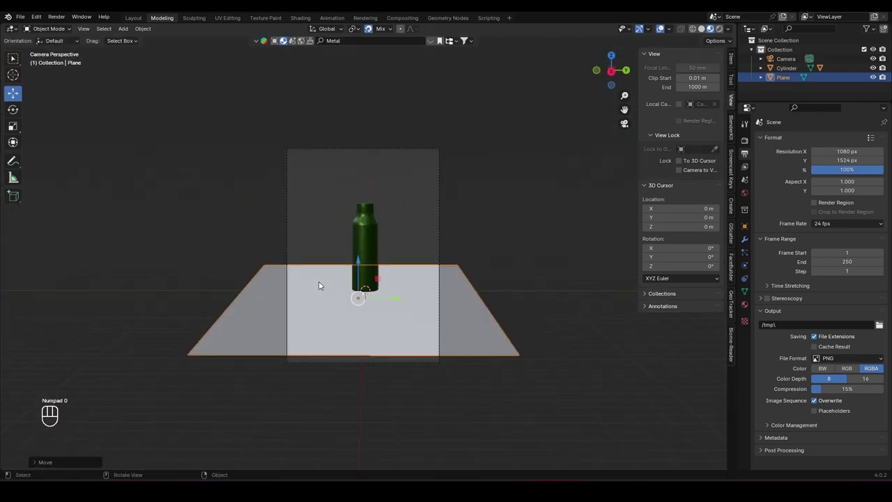
- Stretch the plane into a longer strip, deselect it and orbit out of the camera view
{"action": "left_click_drag", "start_coordinate": [345, 294], "coordinate": [291, 315]}
{"action": "key", "text": "KP_0"}
{"action": "left_click_drag", "start_coordinate": [370, 319], "coordinate": [338, 332]}
{"action": "middle_click", "coordinate": [350, 281]}
{"action": "key", "text": "KP_0"}
{"action": "left_click", "coordinate": [598, 327]}
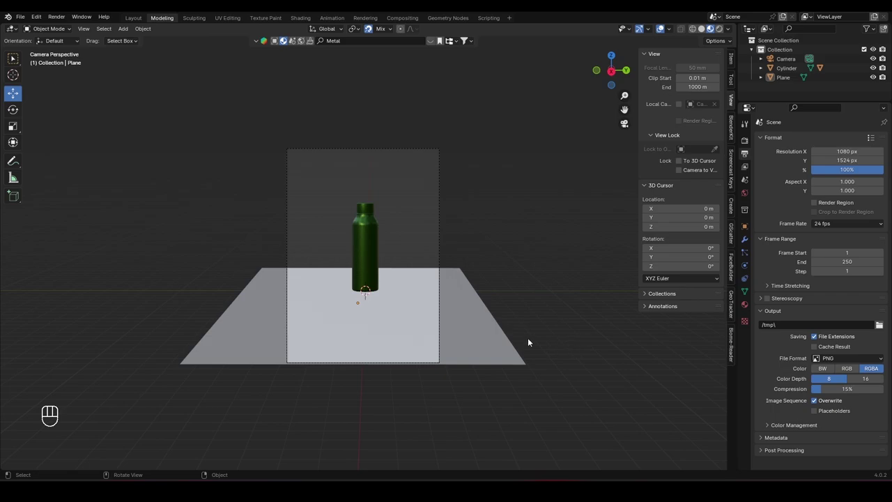
{"action": "left_click_drag", "start_coordinate": [583, 352], "coordinate": [497, 362]}
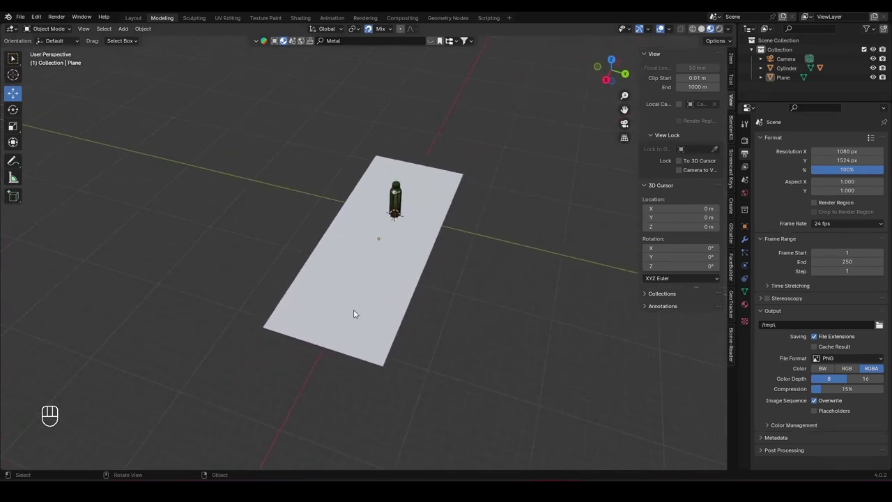
{"action": "left_click_drag", "start_coordinate": [525, 362], "coordinate": [504, 349]}
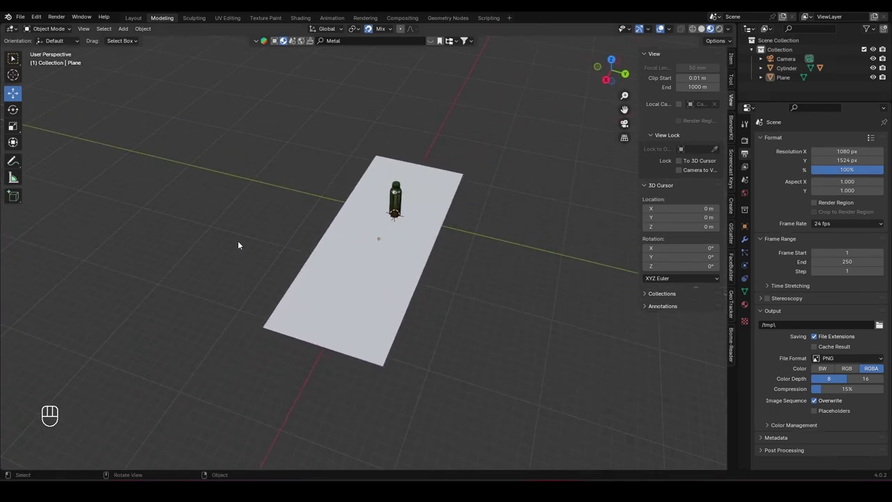
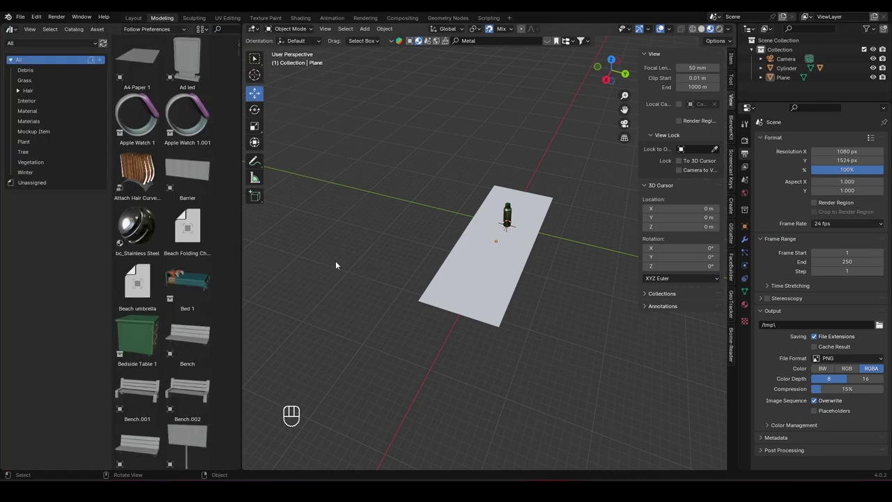
- Bring in grass clump and autumn flower assets and spread them apart near the bottle
{"action": "left_click", "coordinate": [770, 95]}
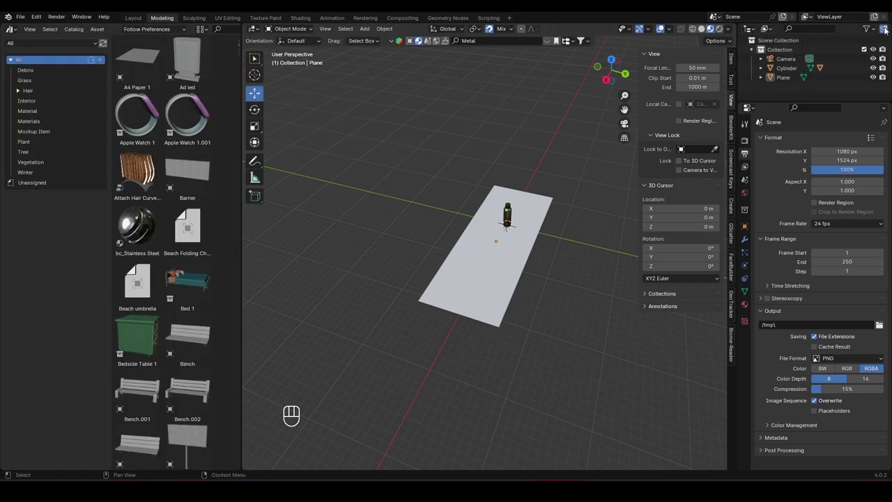
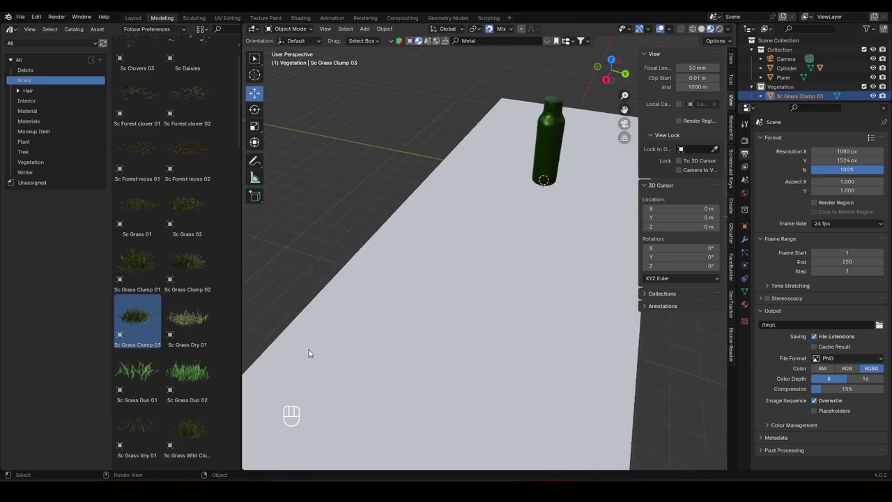
{"action": "middle_click", "coordinate": [357, 345]}
{"action": "middle_click", "coordinate": [332, 310]}
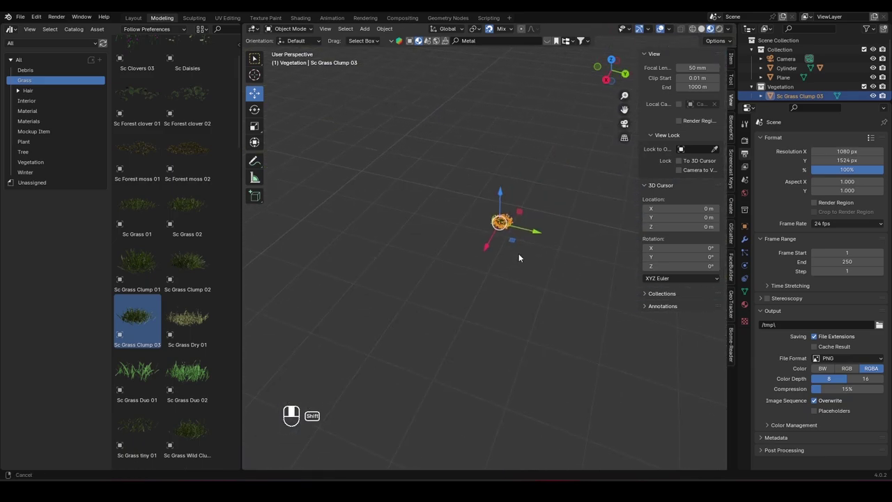
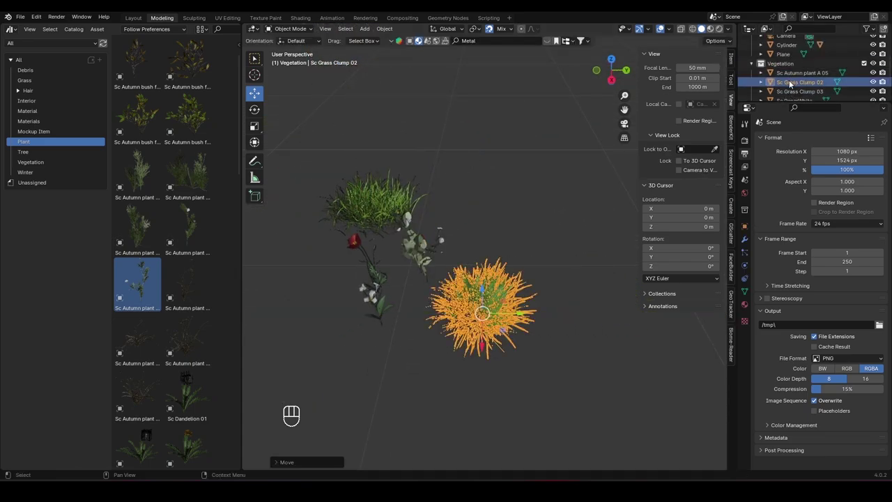
{"action": "left_click_drag", "start_coordinate": [462, 250], "coordinate": [541, 232]}
{"action": "left_click_drag", "start_coordinate": [399, 287], "coordinate": [416, 324]}
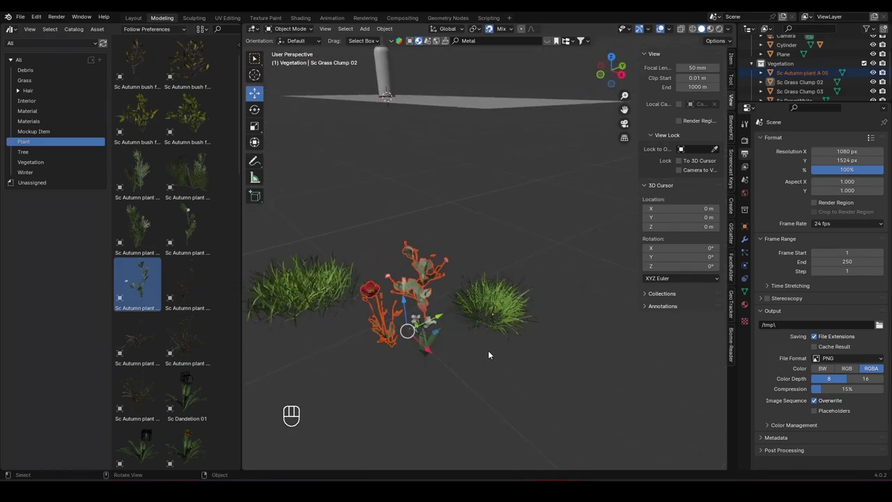
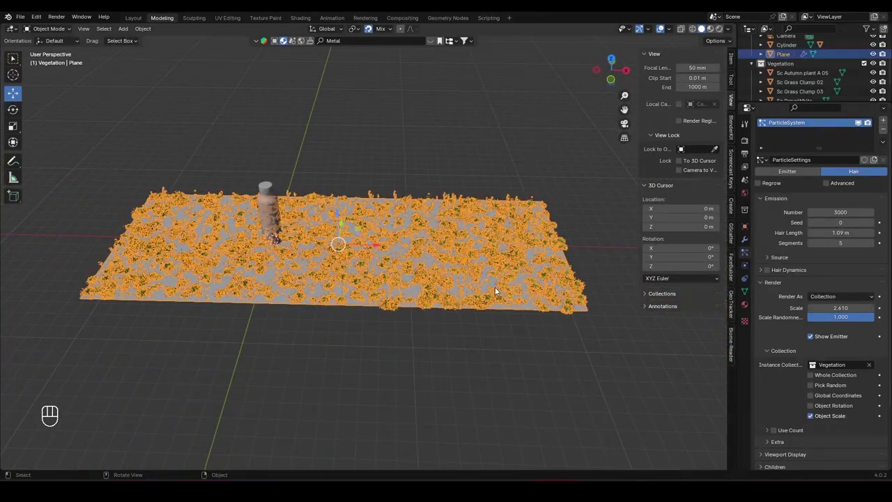
- Scale the grassy plane along X and reposition it to fill the camera frame
{"action": "key", "text": "s"}
{"action": "key", "text": "x"}
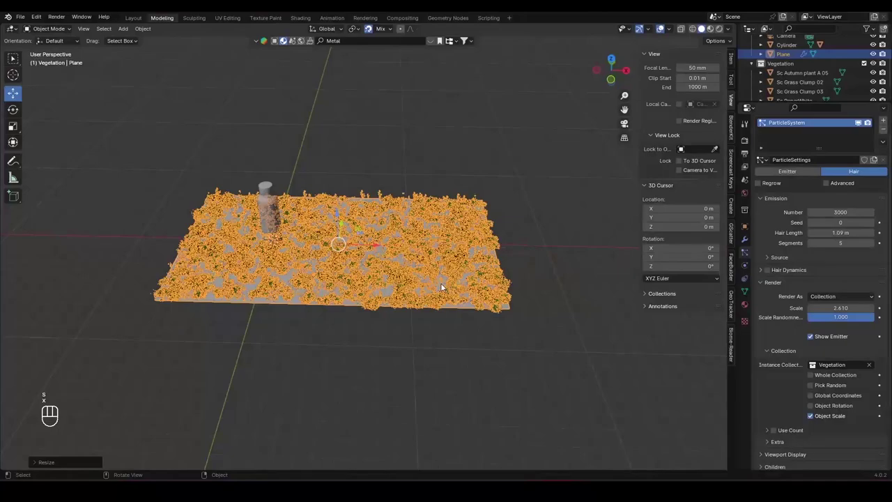
{"action": "key", "text": "KP_0"}
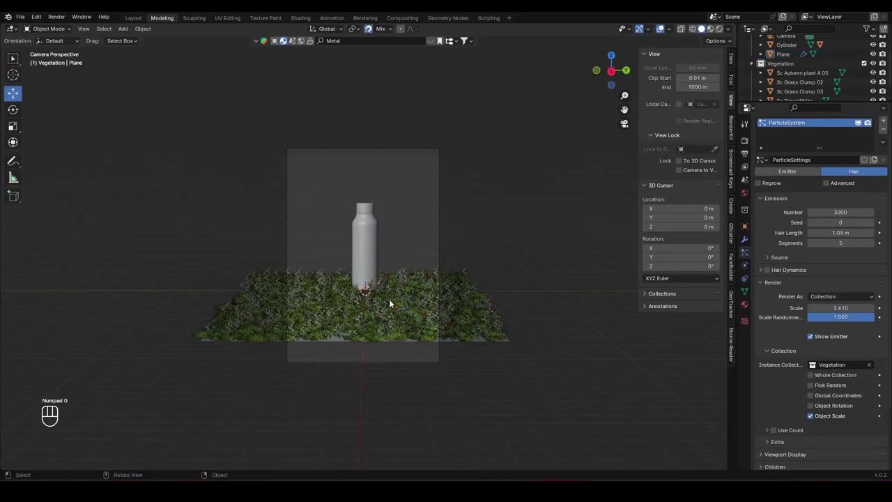
{"action": "left_click", "coordinate": [410, 317]}
{"action": "left_click_drag", "start_coordinate": [398, 337], "coordinate": [351, 356]}
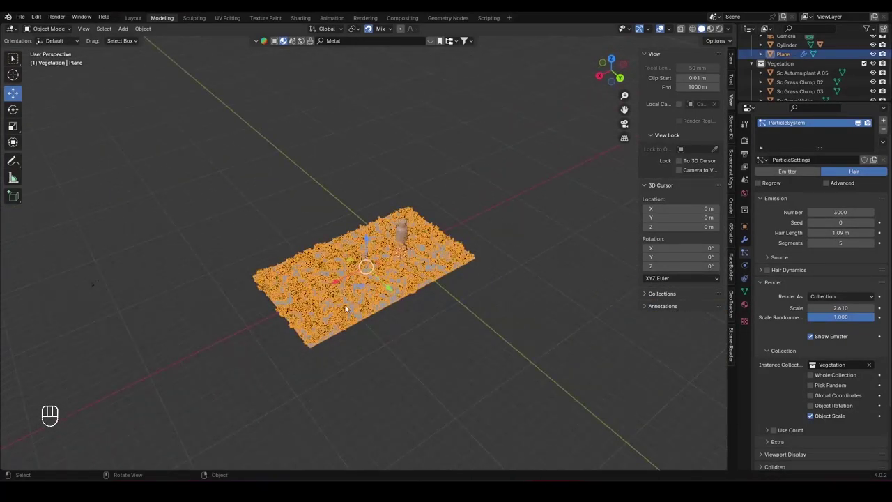
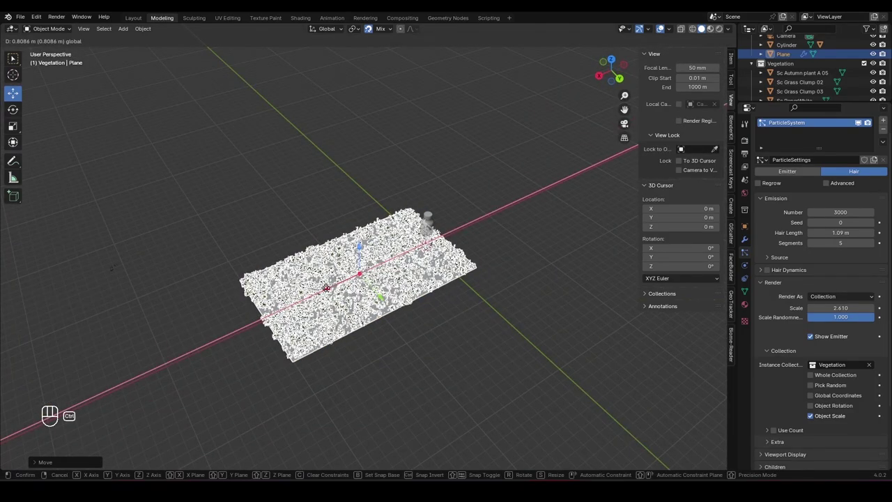
{"action": "key", "text": "KP_0"}
{"action": "key", "text": "s"}
{"action": "key", "text": "x"}
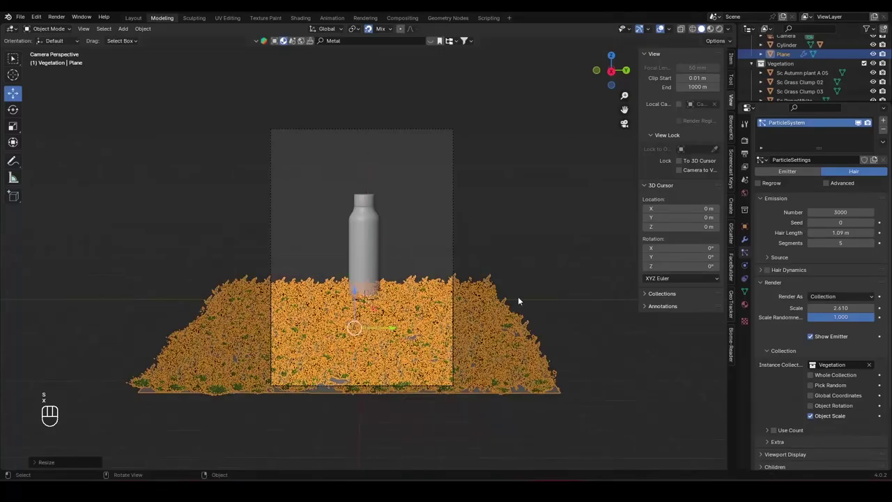
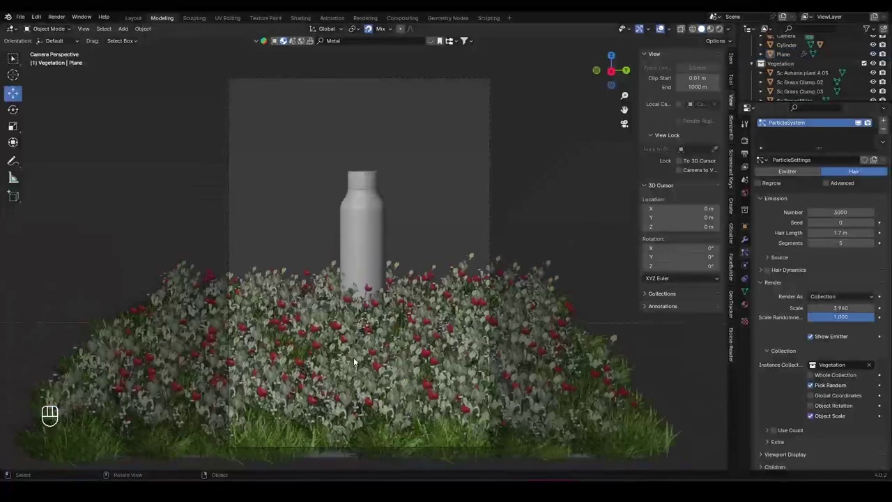
- Raise the particle Hair Length and Scale so larger random plants and red flowers appear
{"action": "left_click_drag", "start_coordinate": [361, 363], "coordinate": [397, 393]}
{"action": "left_click_drag", "start_coordinate": [374, 390], "coordinate": [383, 339]}
{"action": "left_click_drag", "start_coordinate": [379, 343], "coordinate": [363, 206]}
{"action": "left_click_drag", "start_coordinate": [388, 346], "coordinate": [382, 193]}
{"action": "left_click_drag", "start_coordinate": [363, 243], "coordinate": [365, 274]}
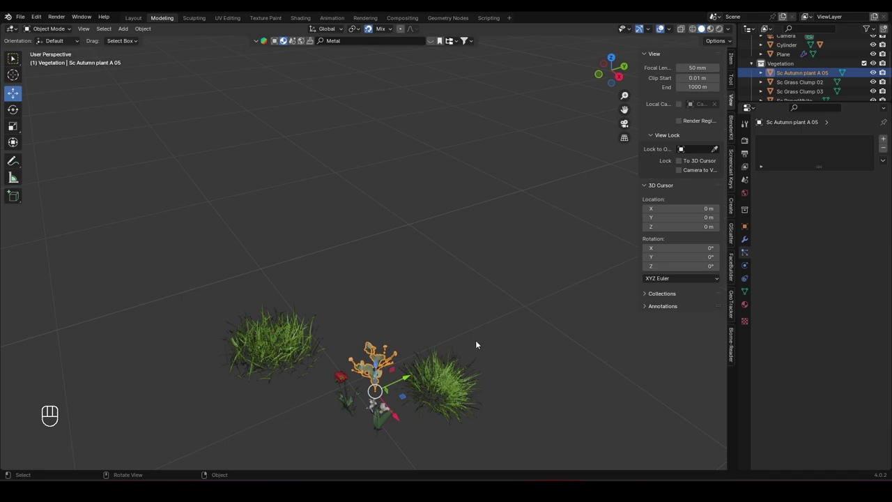
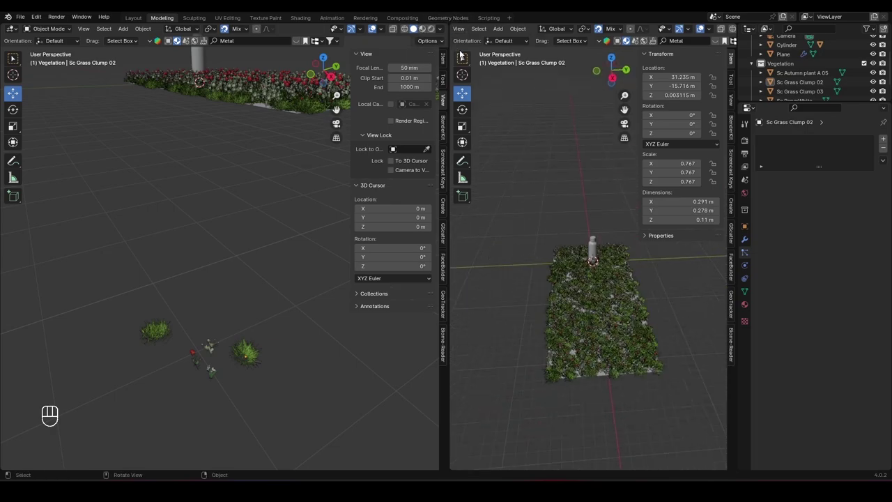
- Look through the camera in the second view and set its shading to Rendered
{"action": "key", "text": "KP_0"}
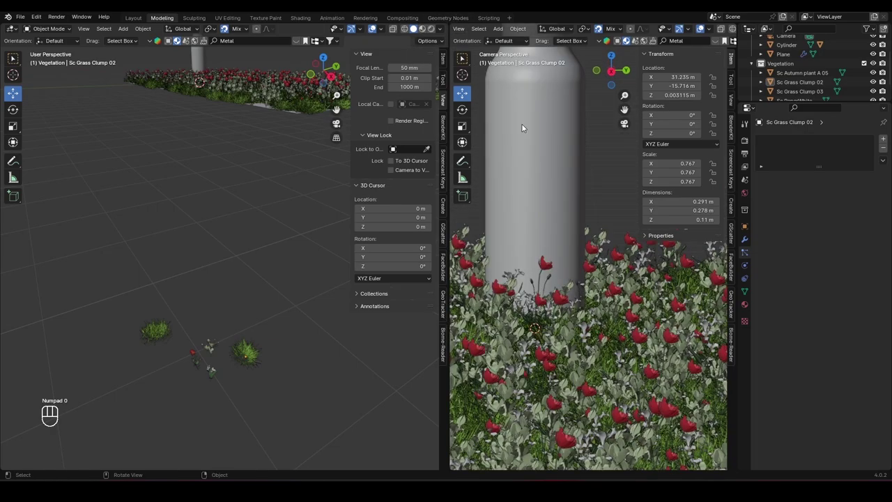
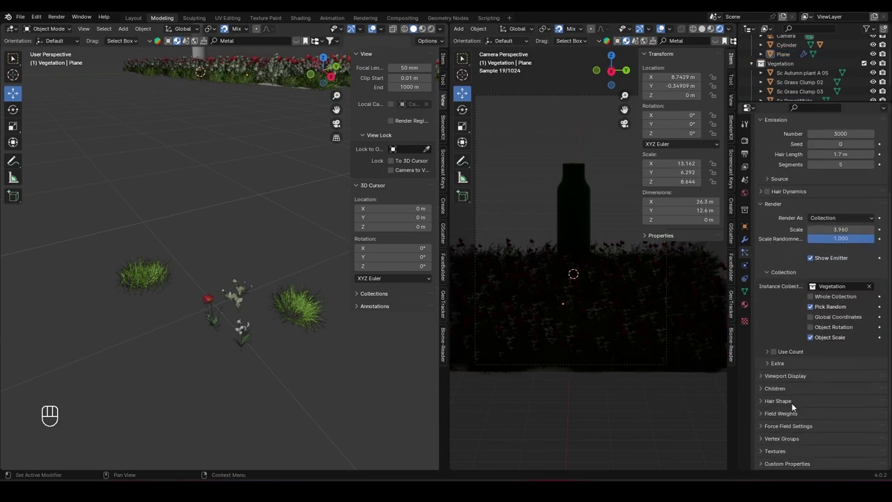
{"action": "left_click", "coordinate": [760, 405]}
{"action": "left_click", "coordinate": [762, 400]}
{"action": "left_click", "coordinate": [762, 380]}
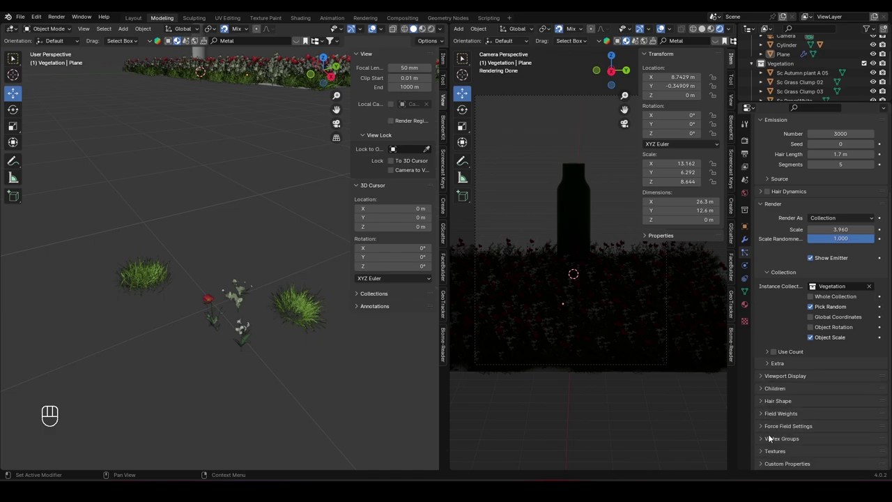
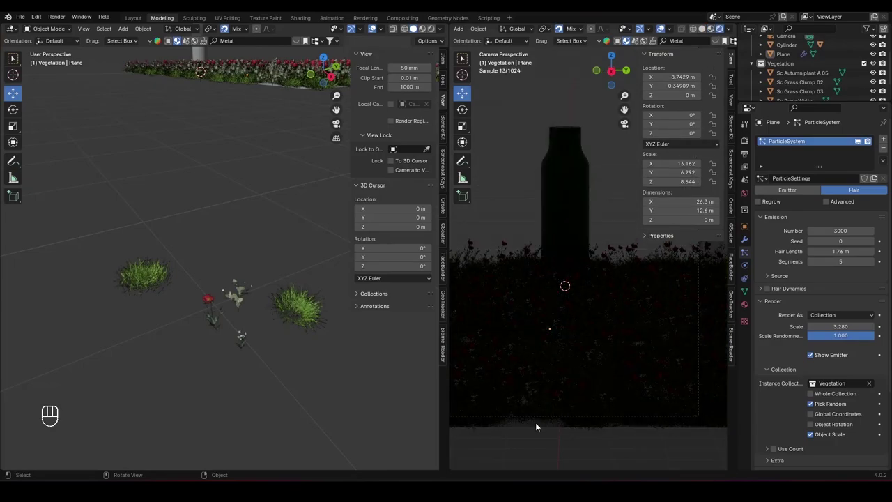
- Add a new dark green material to the plane and hide the side panel
{"action": "left_click", "coordinate": [750, 307]}
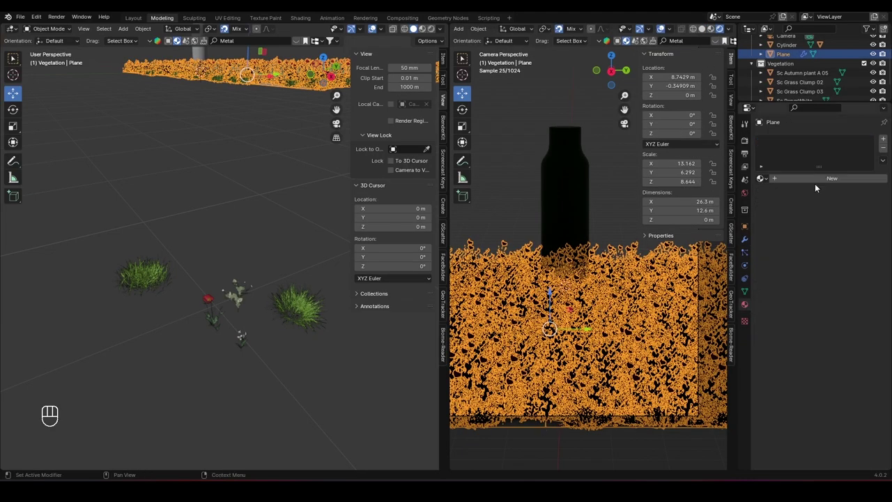
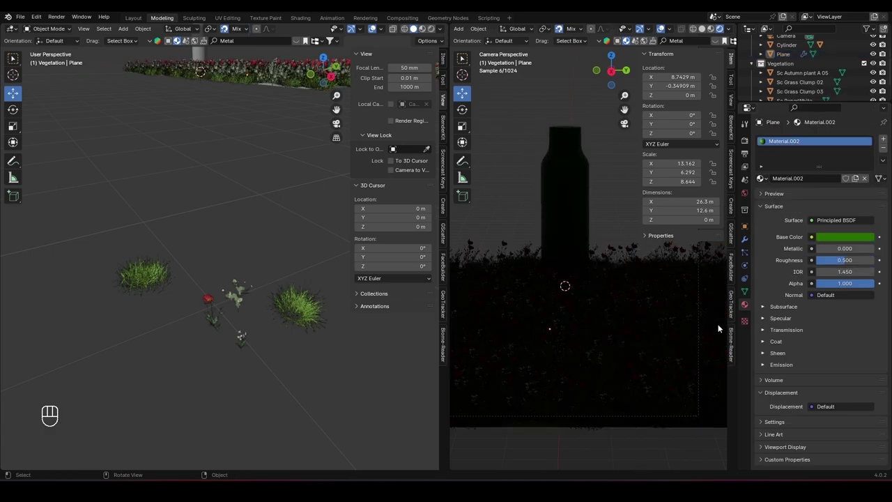
{"action": "key", "text": "n"}
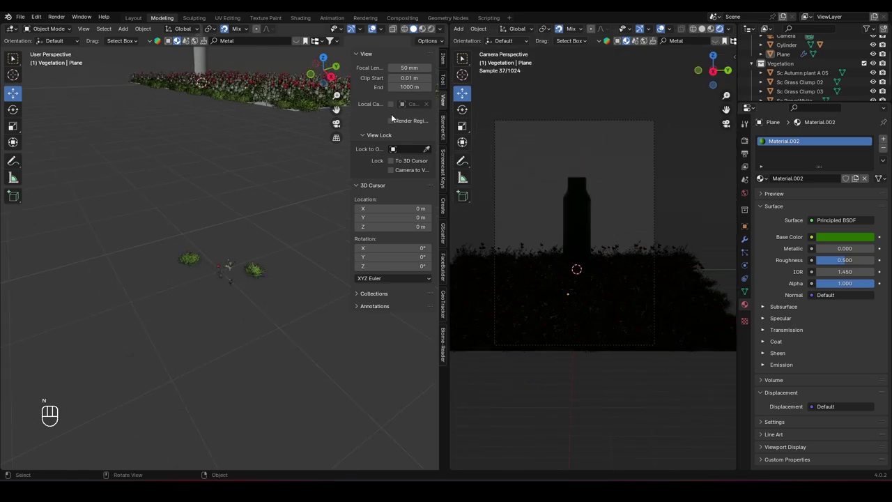